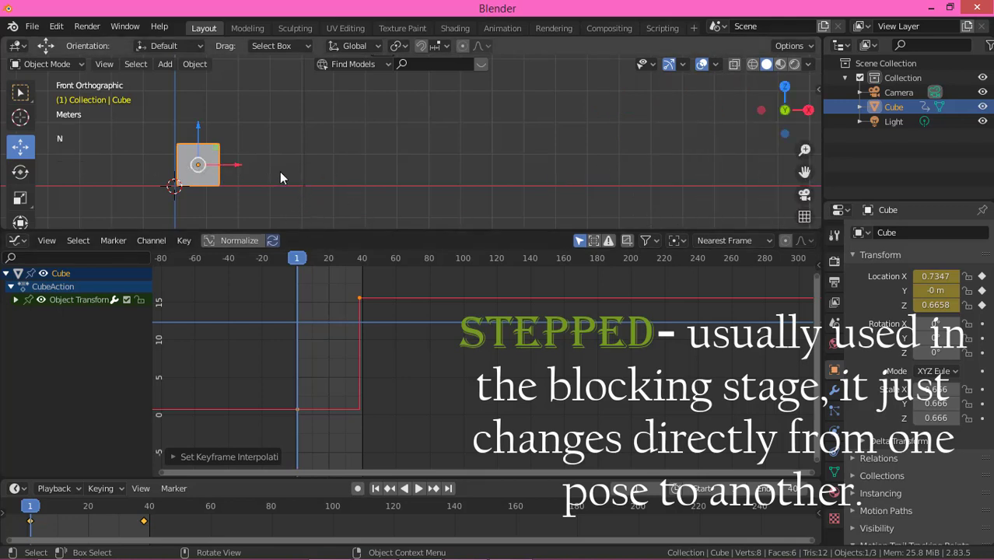
Step: Play back the constant-interpolated stepped X-location motion and stop it
key(space)
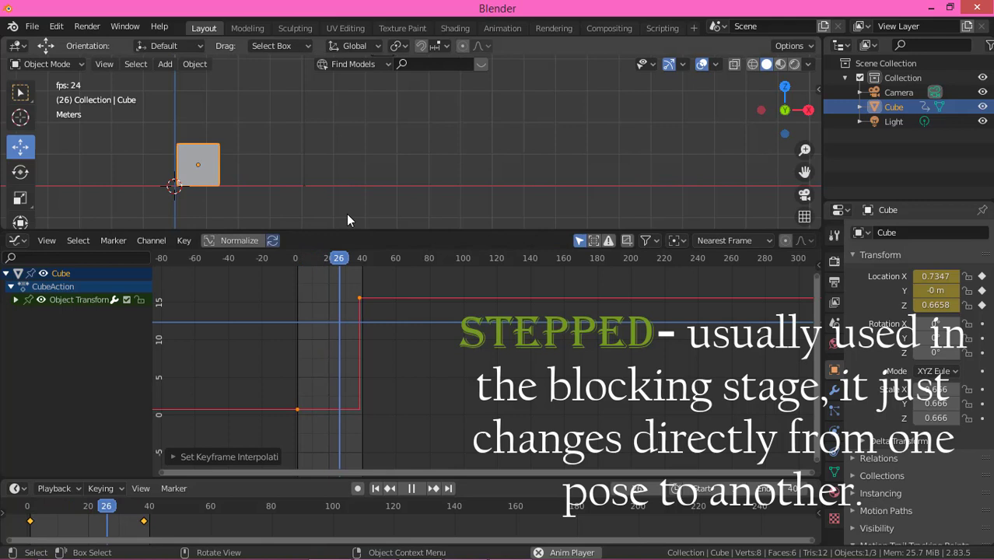
key(space)
Step: Set the X-location curve to Linear interpolation and play the constant-speed slide
right_click(356, 349)
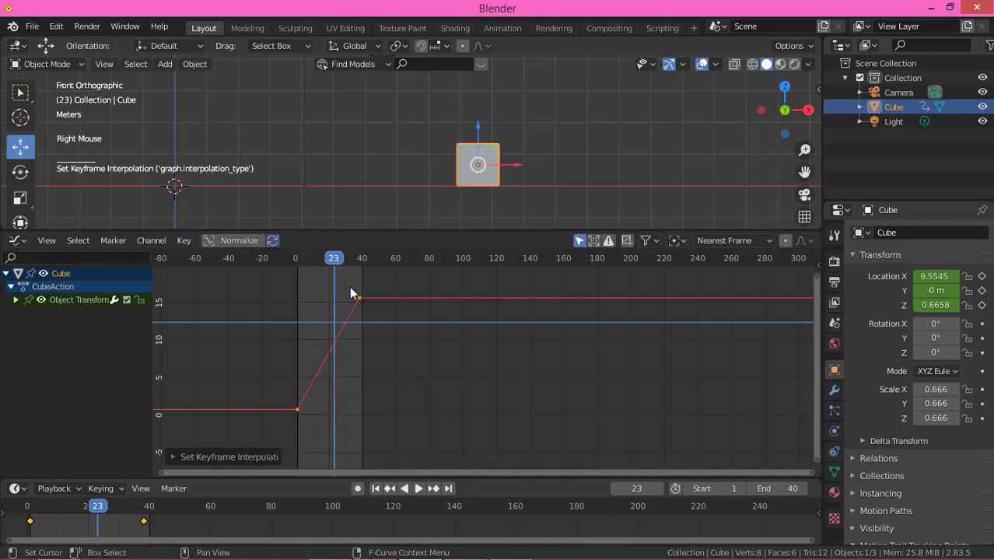
key(space)
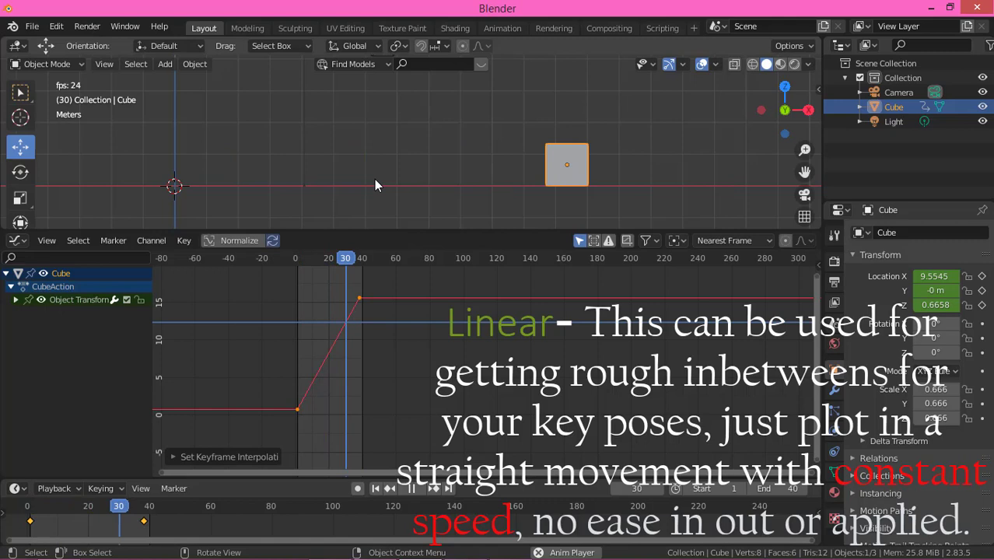
key(space)
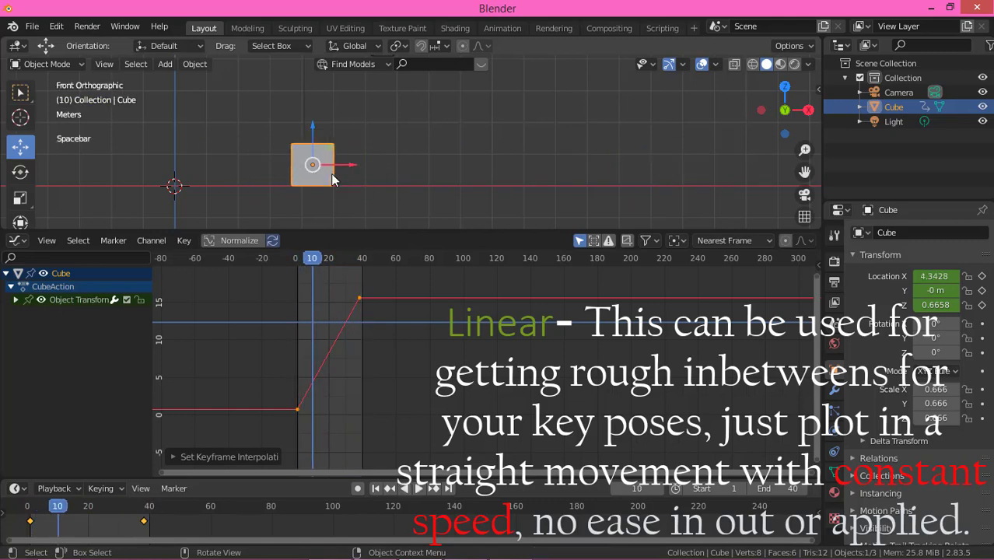
Step: Set the curve to Bezier interpolation and play the smooth eased motion
right_click(331, 351)
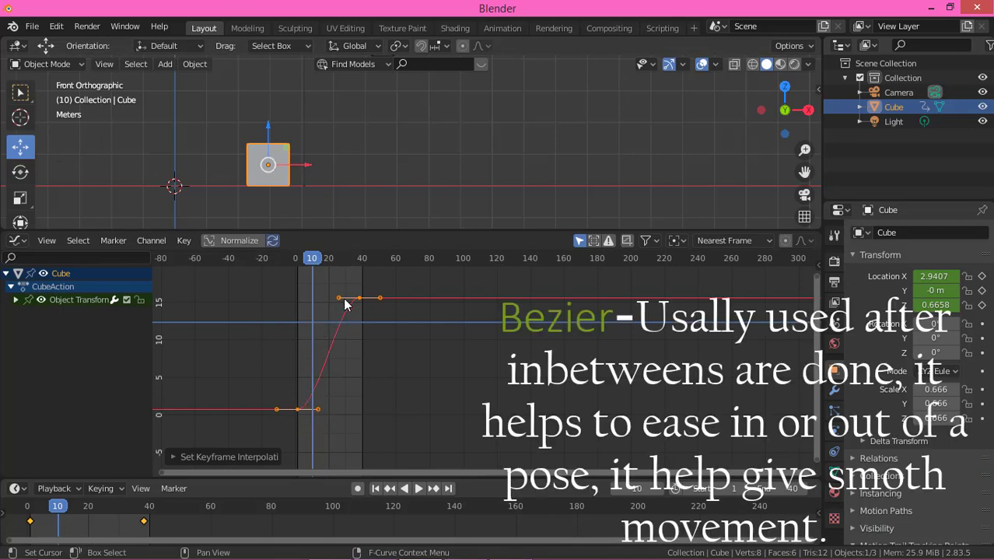
key(space)
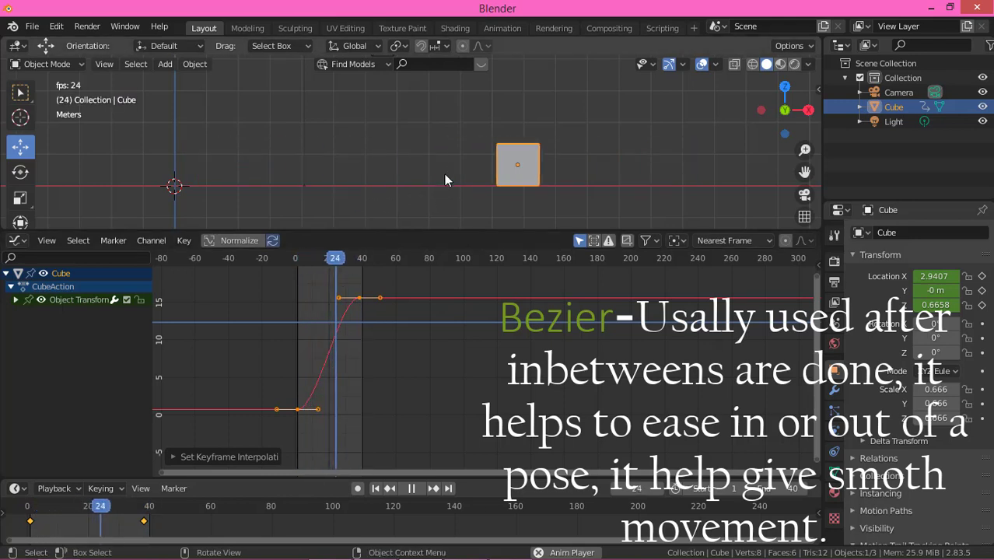
key(space)
Step: Bring up the Interpolation Mode choices for the X-location curve again
right_click(326, 346)
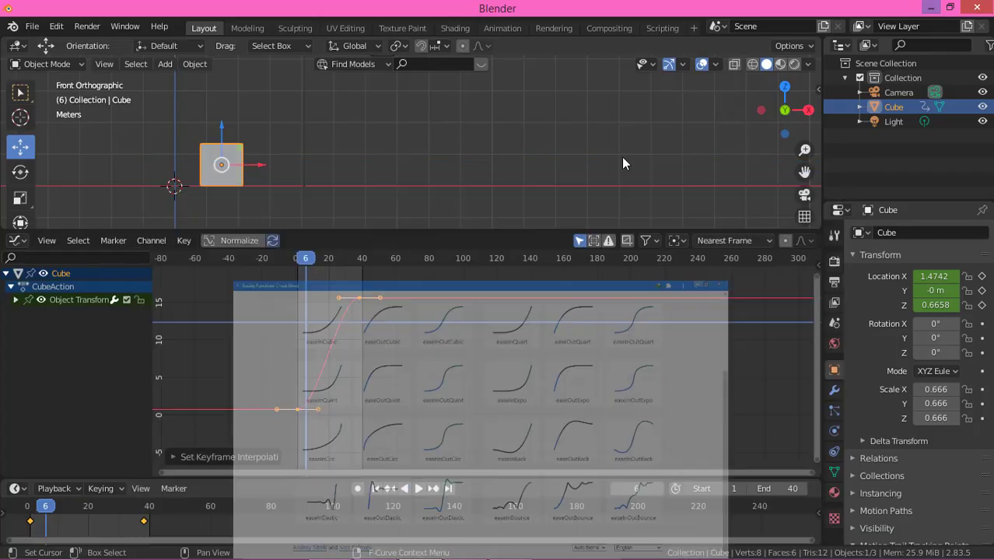
Step: Apply Sinusoidal then Quadratic ease-in-out interpolation, playing each one back
right_click(320, 365)
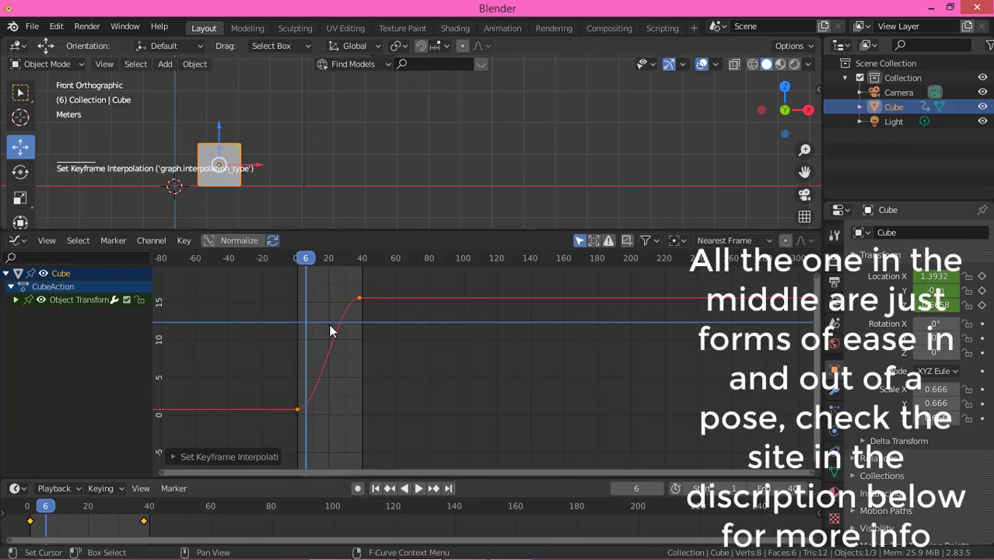
key(space)
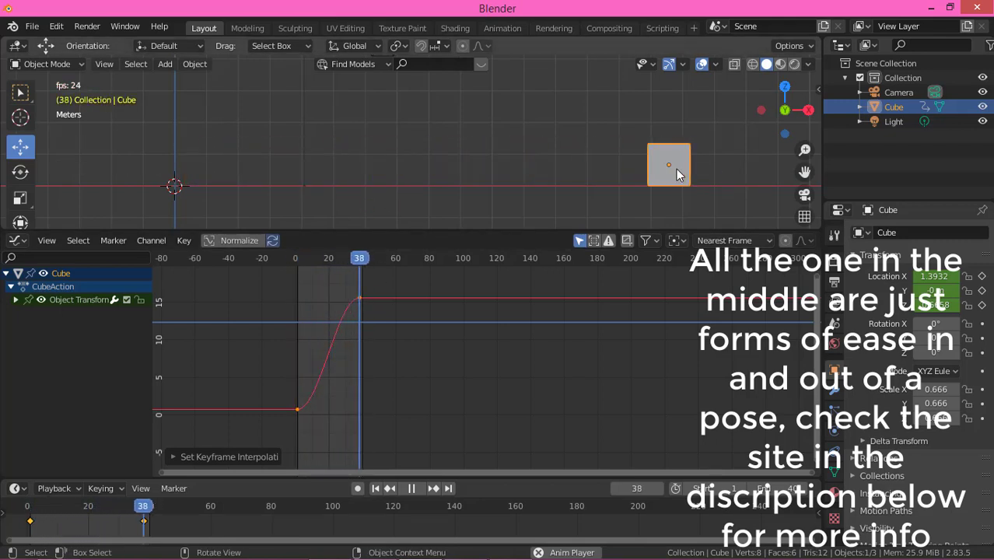
key(space)
right_click(337, 338)
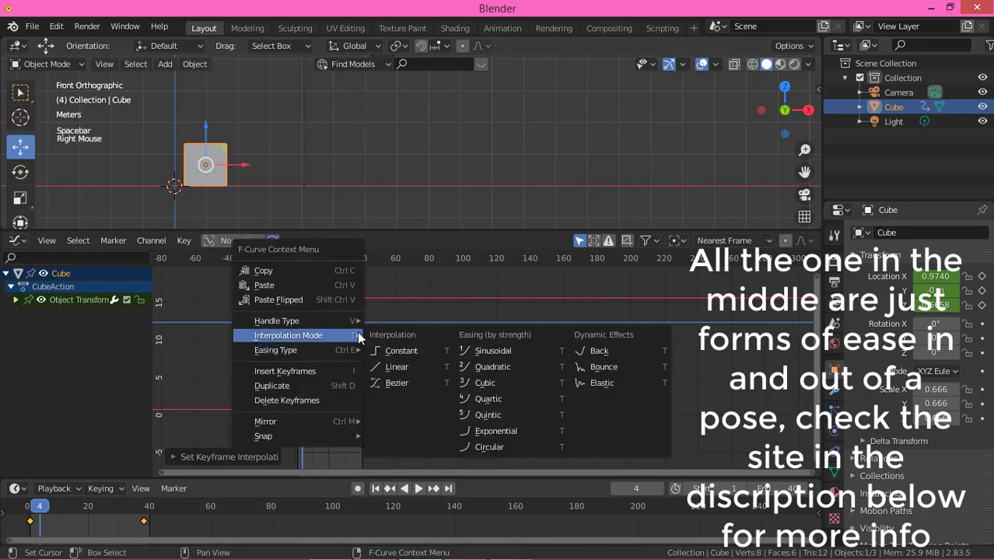
key(space)
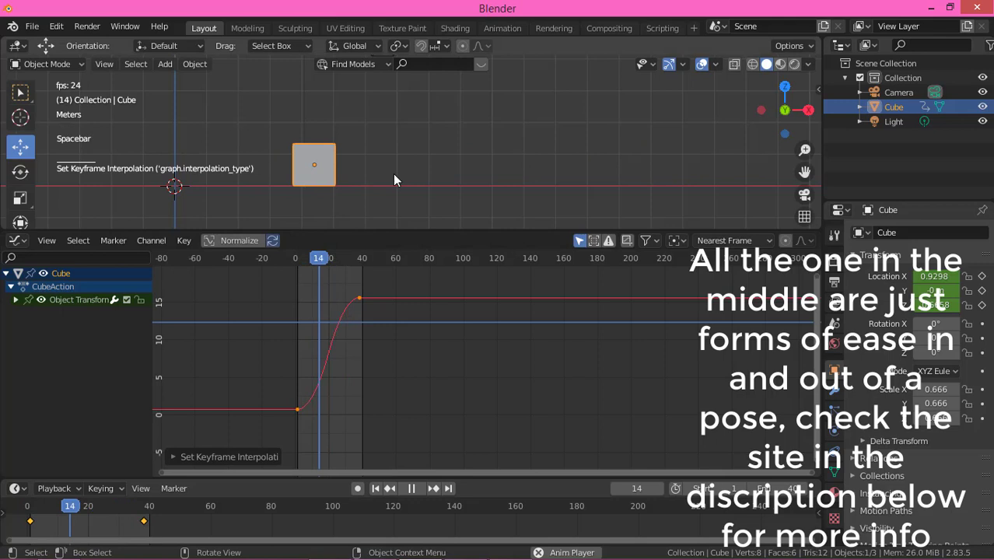
key(space)
Step: Apply the stronger Cubic and Quartic/circular easings, playing each one back
right_click(330, 365)
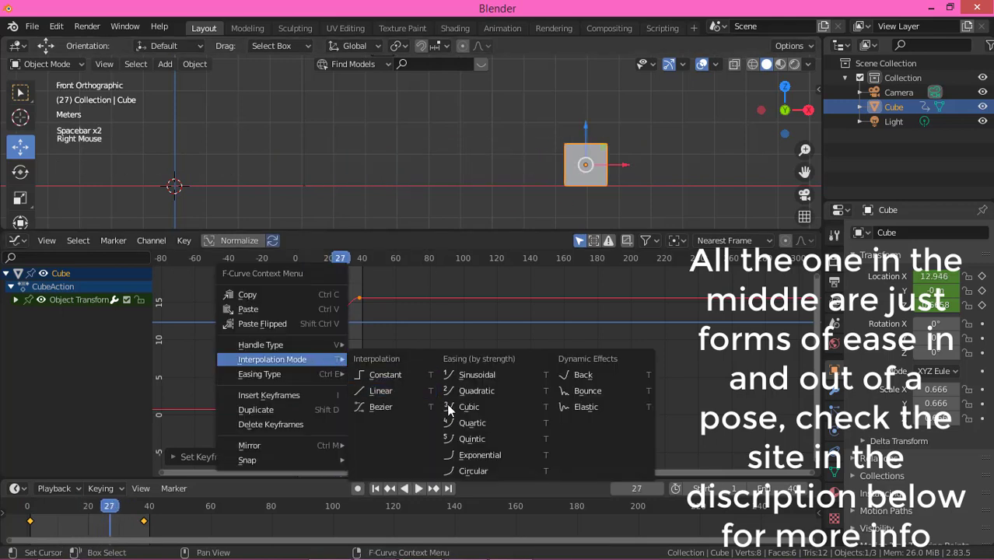
key(space)
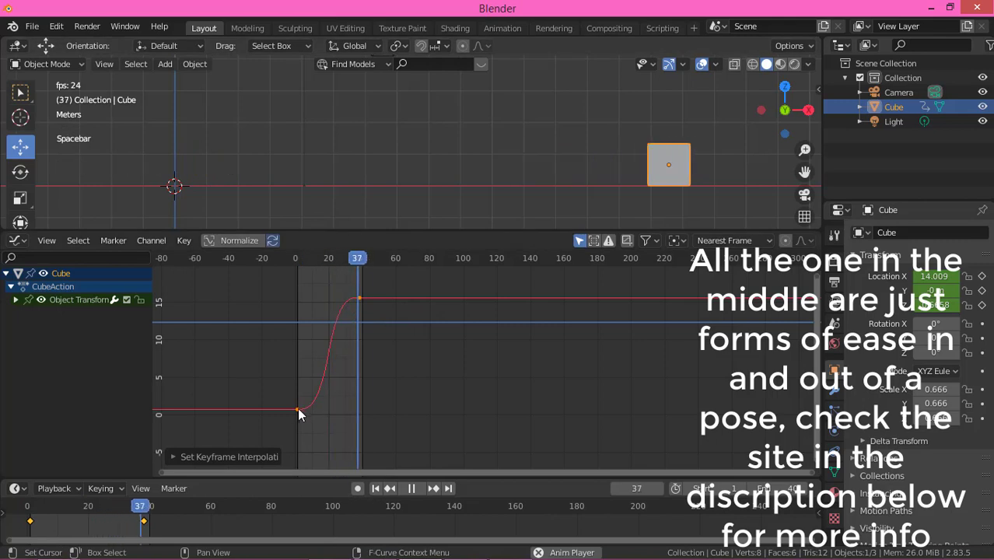
key(space)
right_click(339, 338)
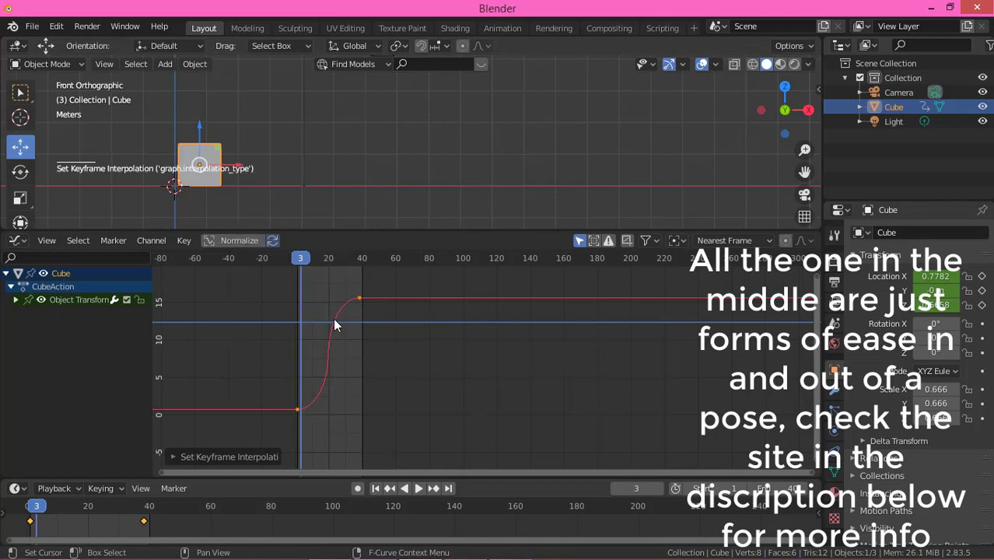
key(space)
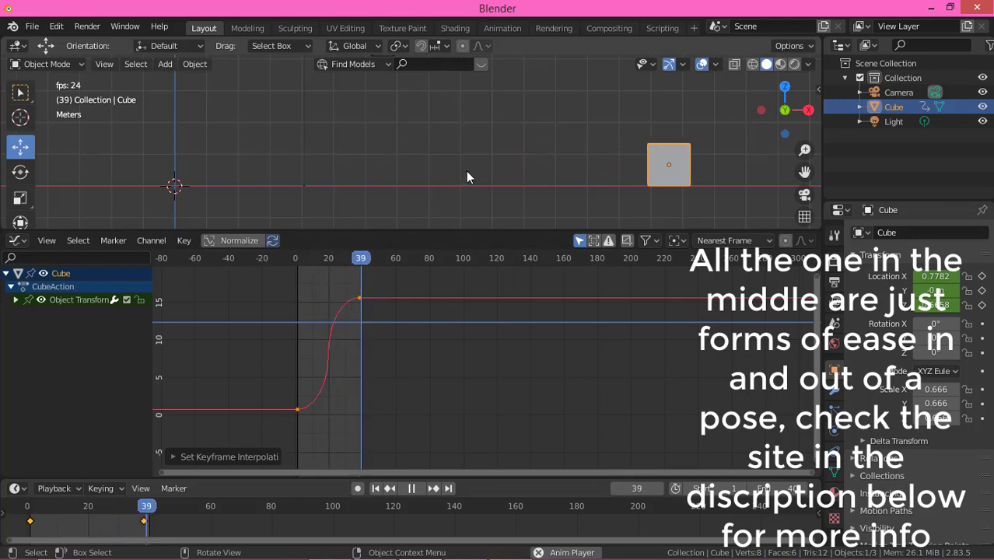
key(space)
Step: Set the curve to Back interpolation and play the overshooting motion
right_click(335, 368)
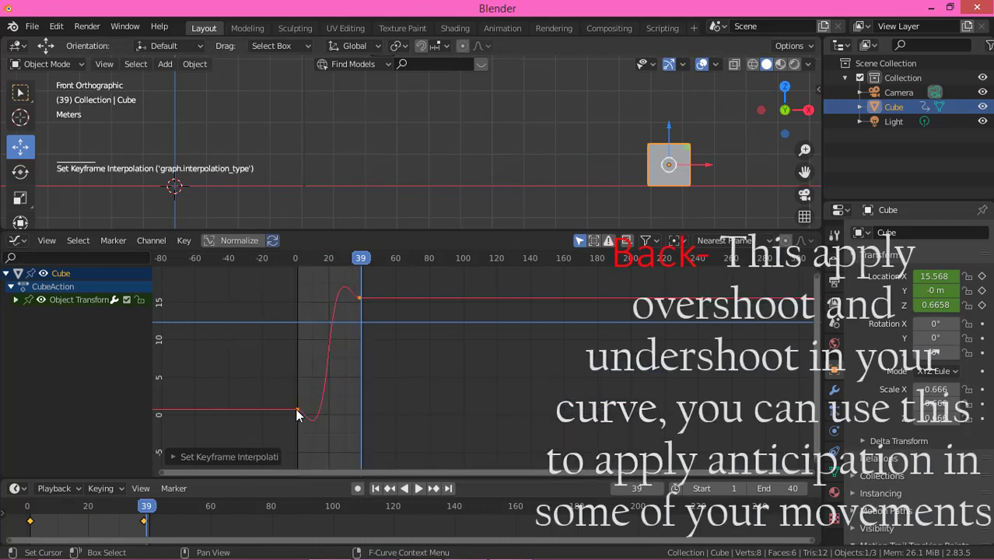
key(space)
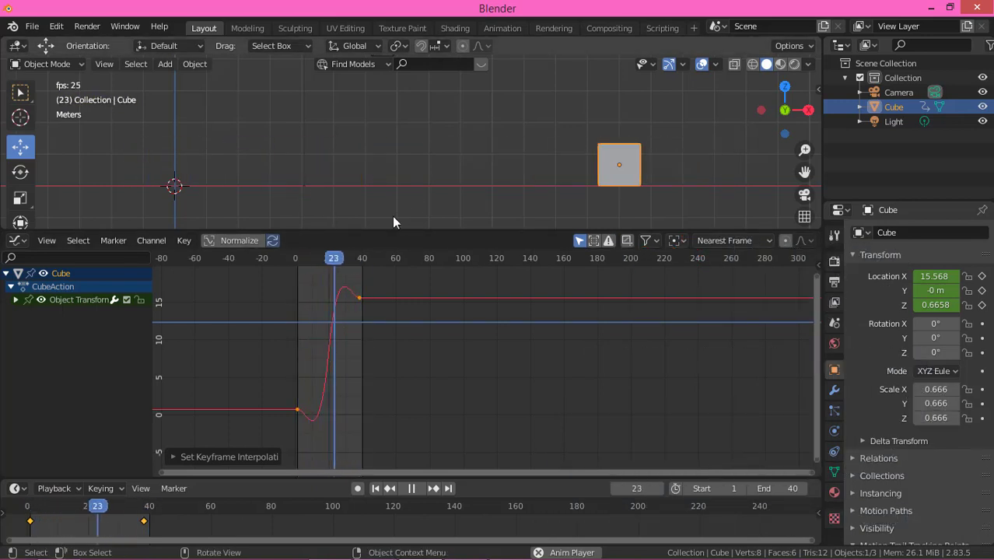
key(space)
Step: Set the curve to Bounce interpolation and play the bouncing motion
right_click(327, 320)
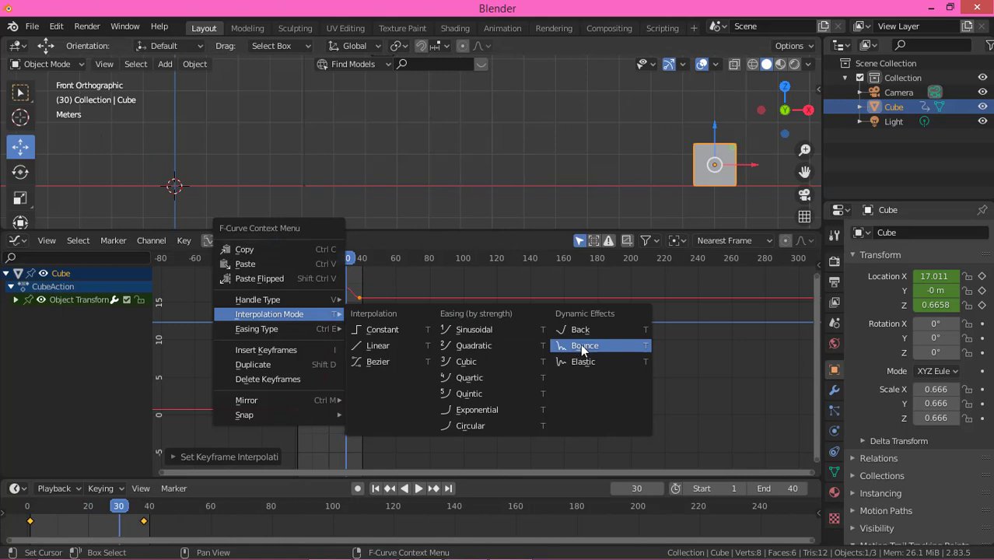
key(space)
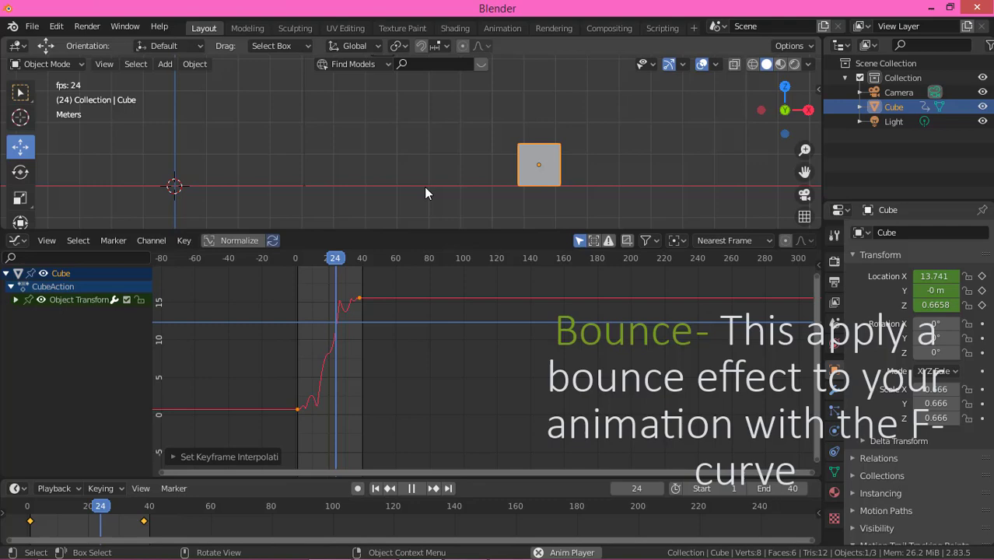
key(space)
Step: Set the curve to Elastic interpolation and start playing the springy motion
right_click(337, 333)
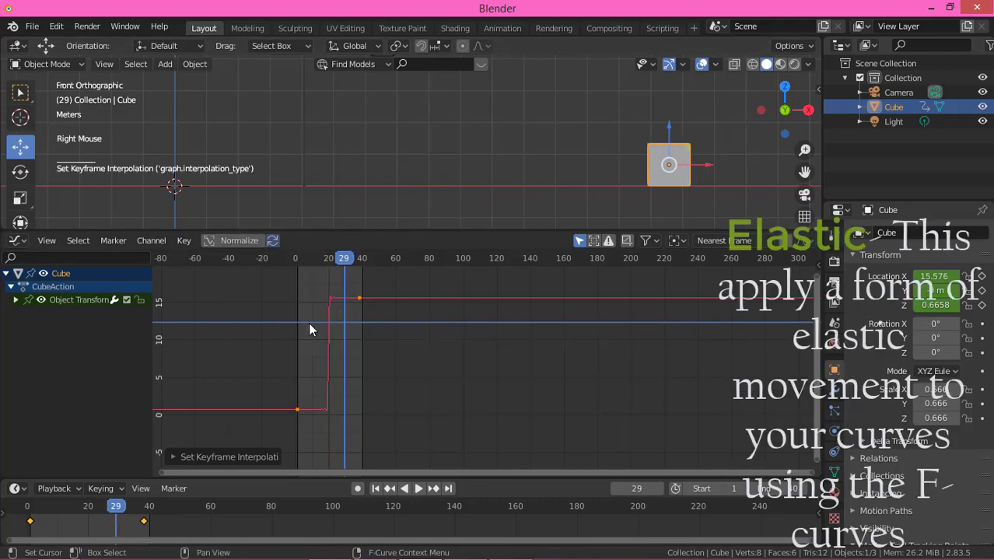
key(space)
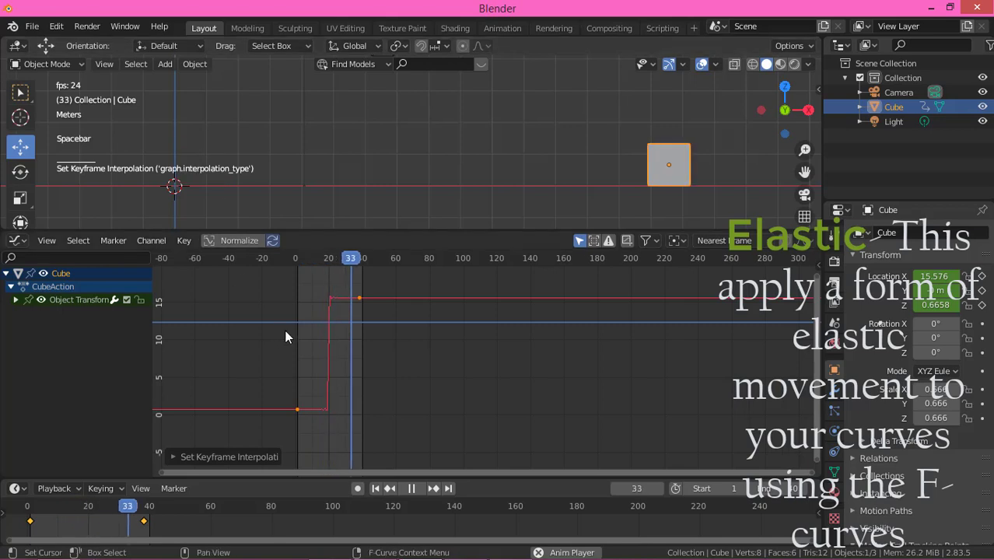